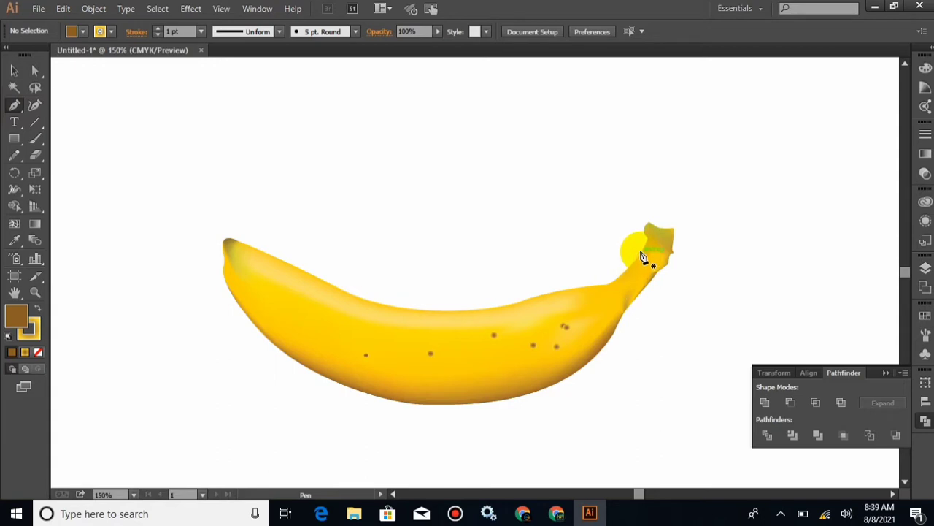
Trace a pen path from the stem along the banana's top edge around its left tip
{"action": "left_click", "coordinate": [644, 264]}
{"action": "left_click_drag", "start_coordinate": [619, 290], "coordinate": [41, 326]}
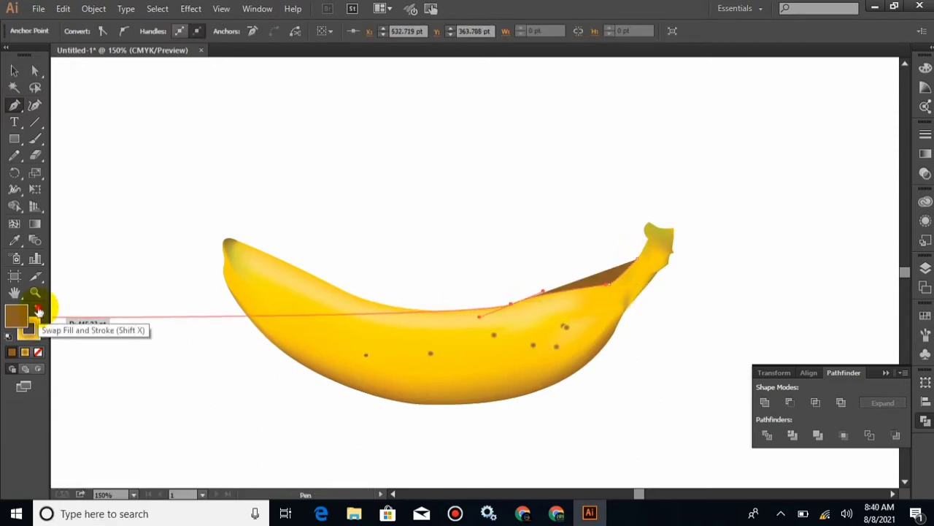
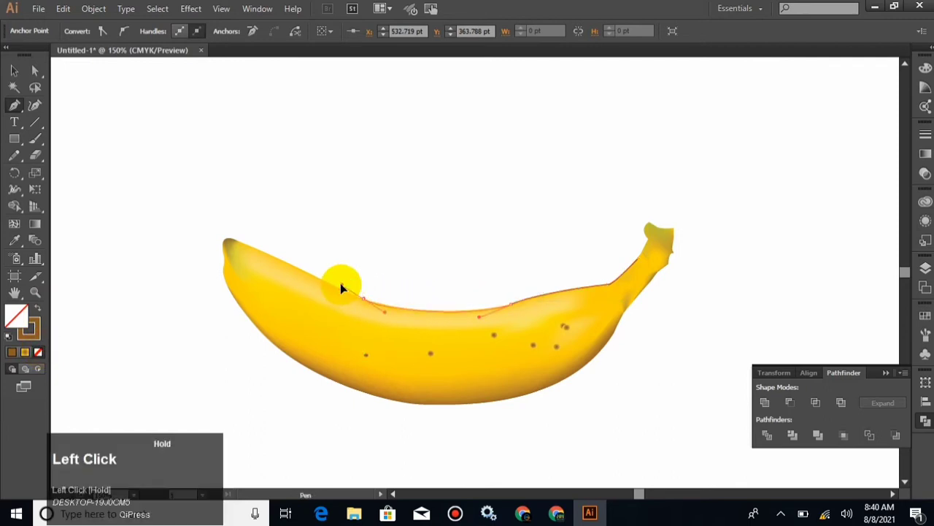
{"action": "left_click_drag", "start_coordinate": [232, 246], "coordinate": [289, 291]}
{"action": "key", "text": "ctrl+z"}
{"action": "left_click_drag", "start_coordinate": [248, 249], "coordinate": [234, 265]}
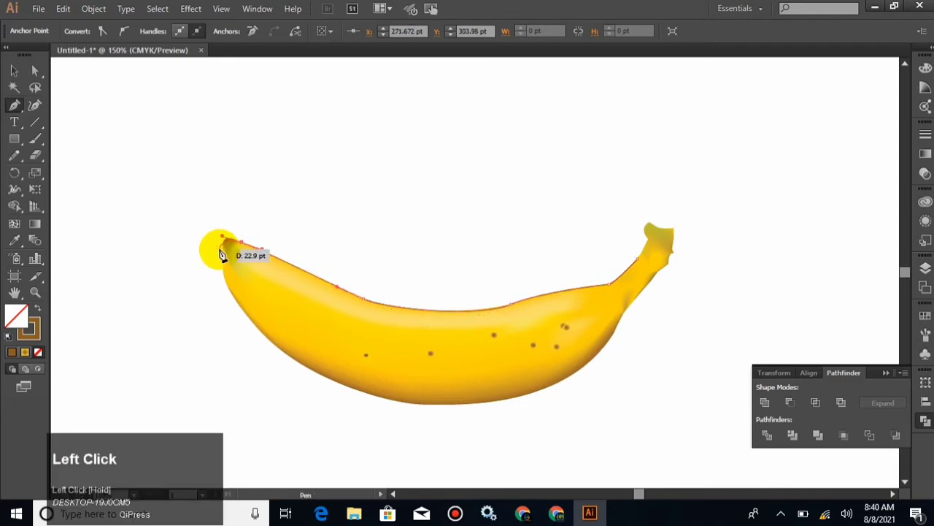
{"action": "left_click_drag", "start_coordinate": [231, 265], "coordinate": [243, 303]}
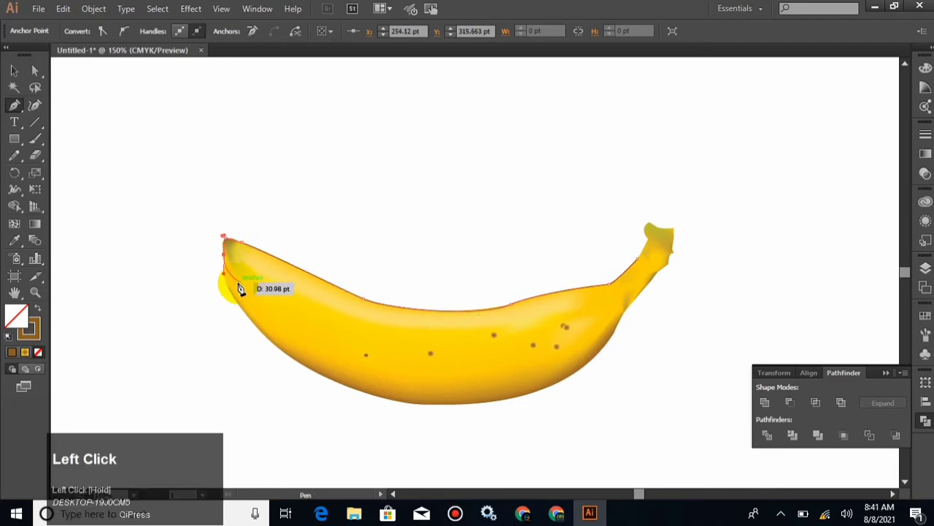
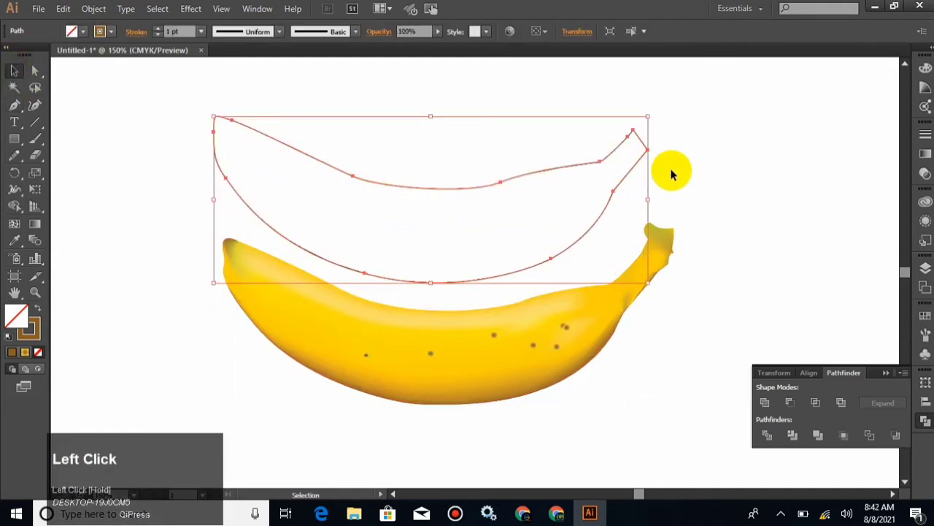
Move the traced banana path up above the reference photo
{"action": "left_click_drag", "start_coordinate": [33, 75], "coordinate": [670, 207]}
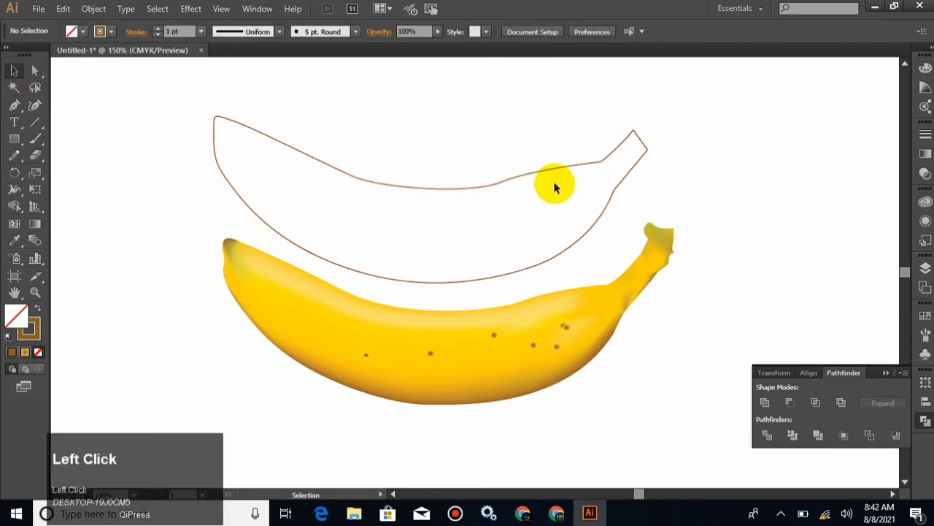
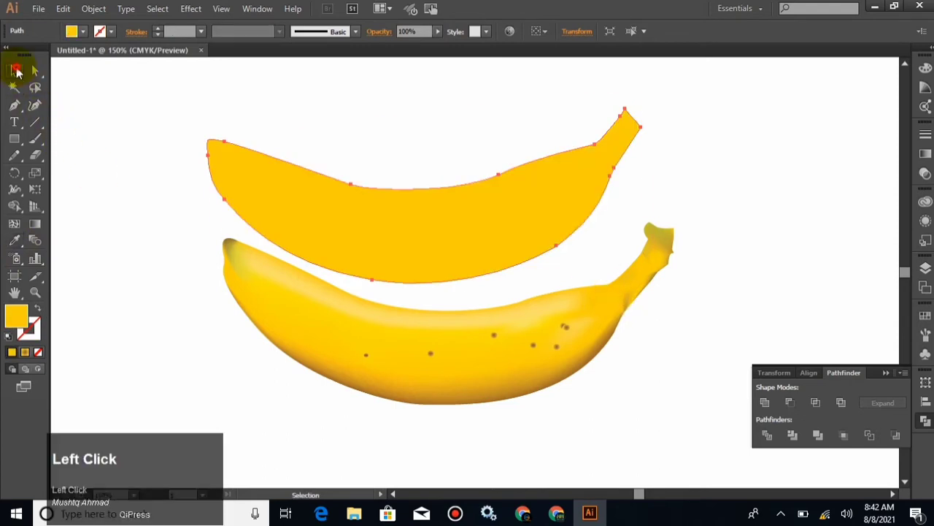
Select the yellow banana shape and switch to the Mesh tool for adding mesh lines
{"action": "left_click", "coordinate": [352, 243]}
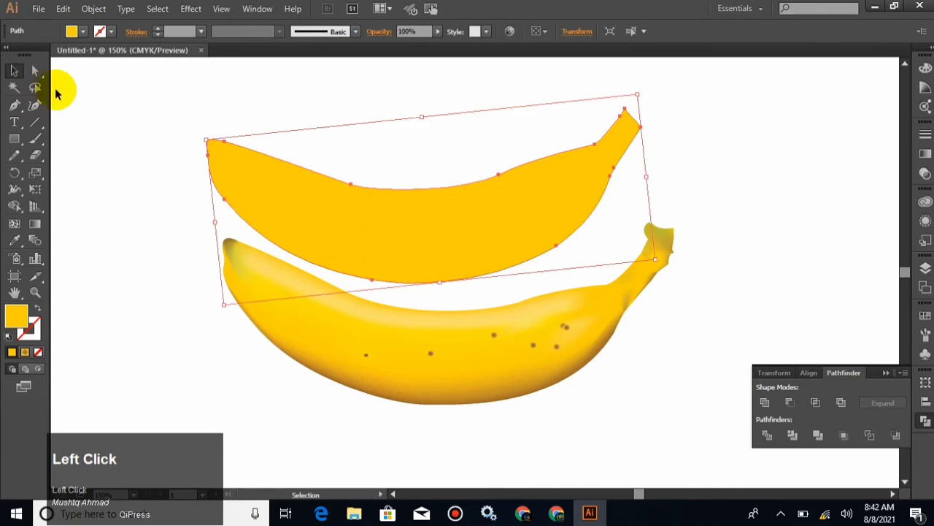
{"action": "left_click", "coordinate": [17, 227]}
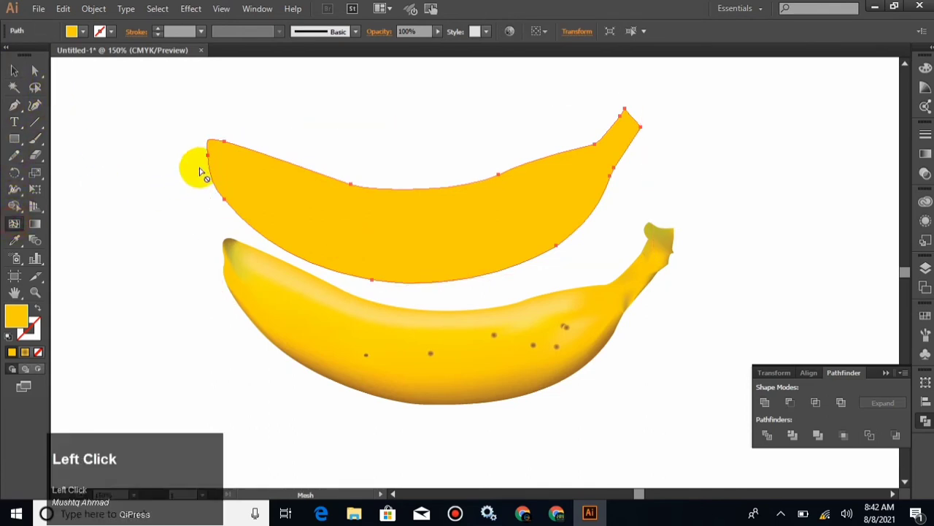
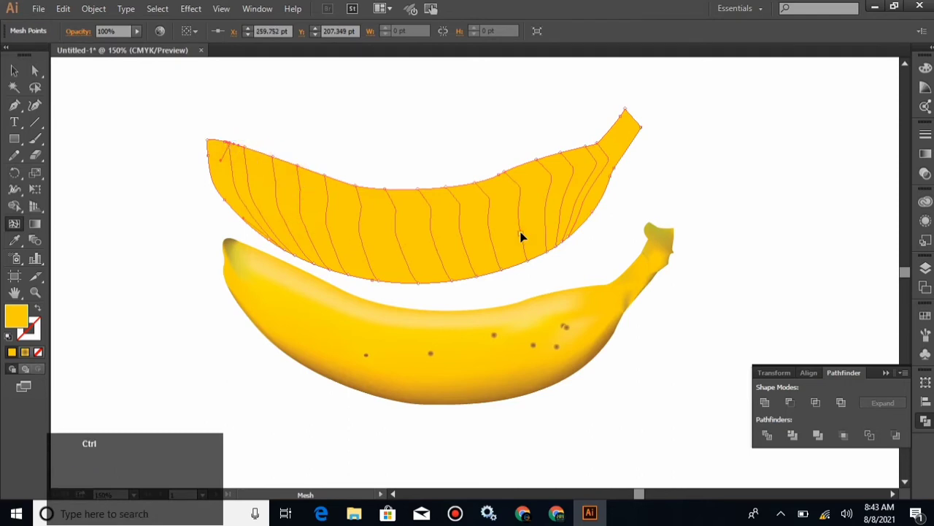
Zoom in and direct-select several mesh points along the banana's underside
{"action": "key", "text": "ctrl+="}
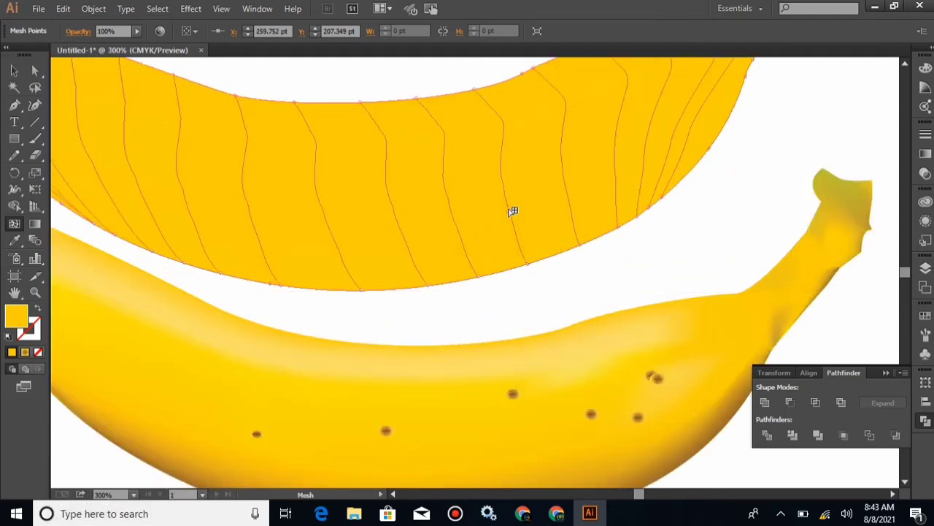
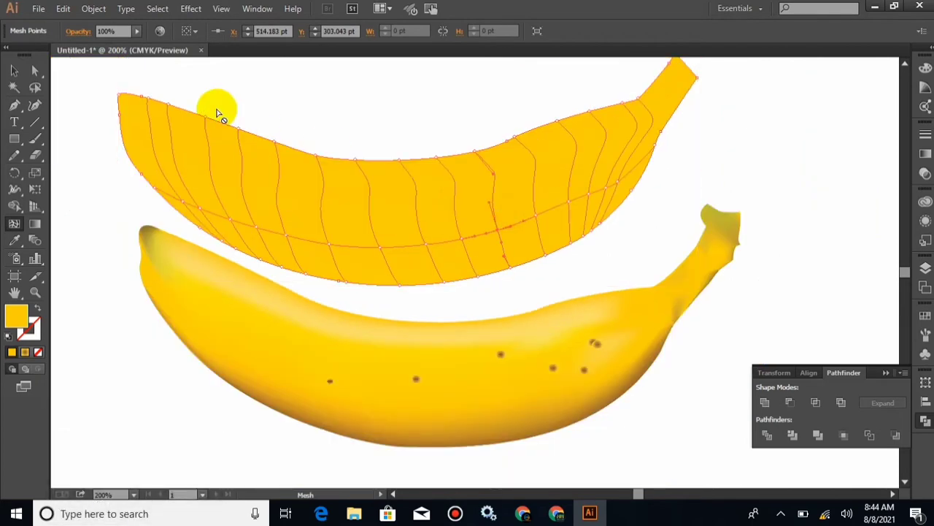
{"action": "left_click", "coordinate": [37, 76]}
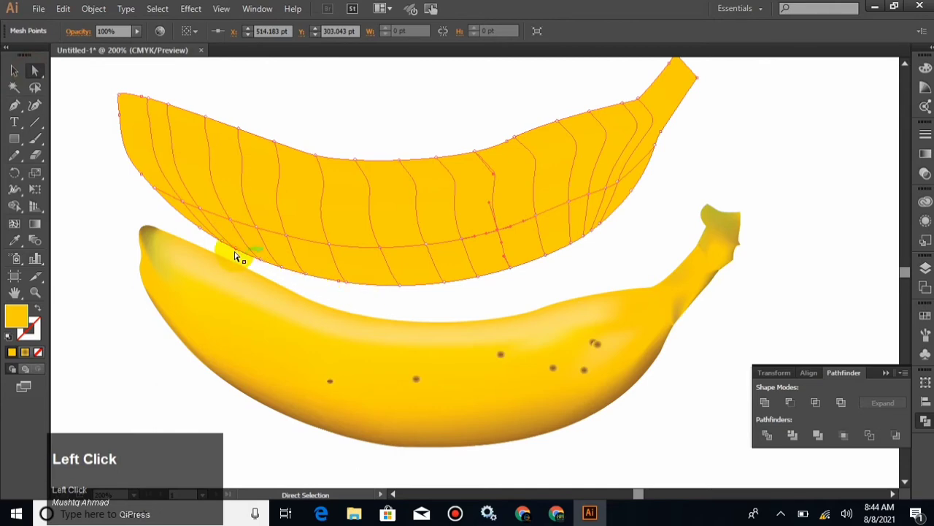
{"action": "left_click", "coordinate": [228, 245]}
{"action": "double_click", "coordinate": [239, 252]}
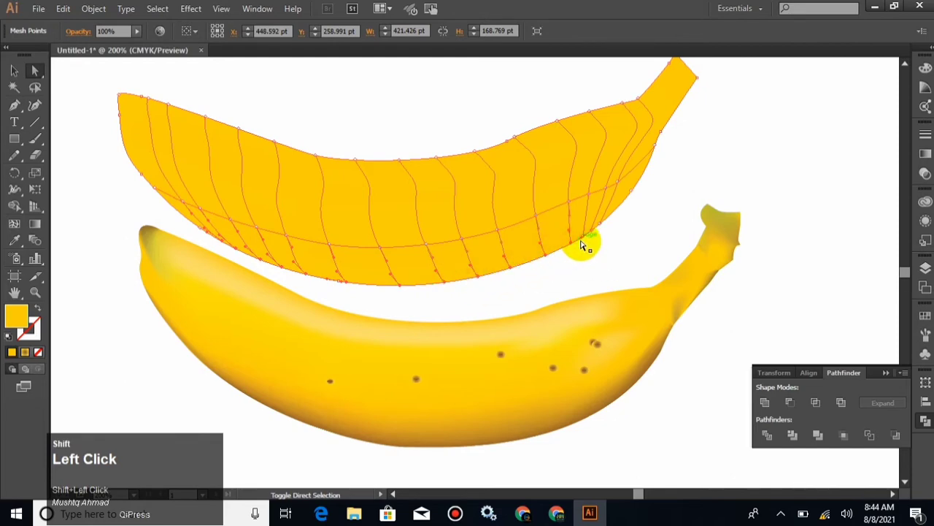
Extend the underside selection and sample its darker shade with the Eyedropper
{"action": "left_click", "coordinate": [592, 237]}
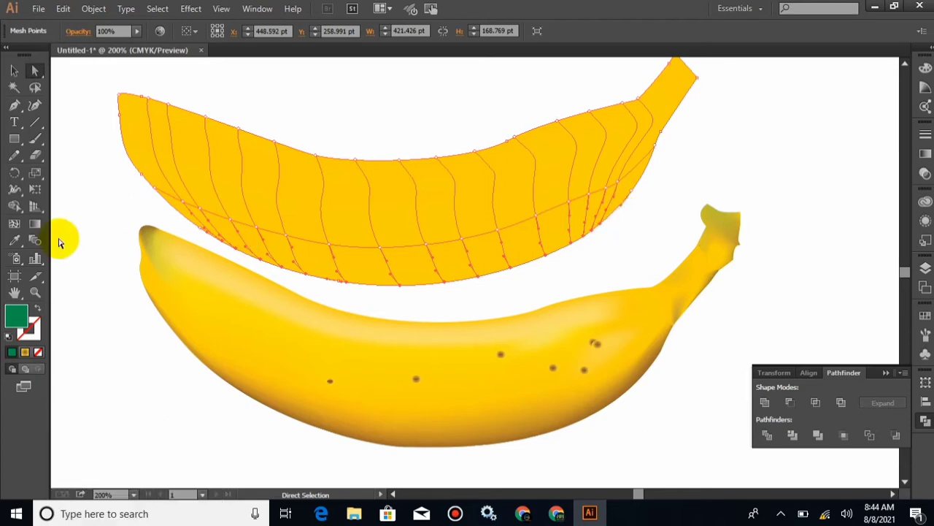
{"action": "left_click", "coordinate": [21, 249]}
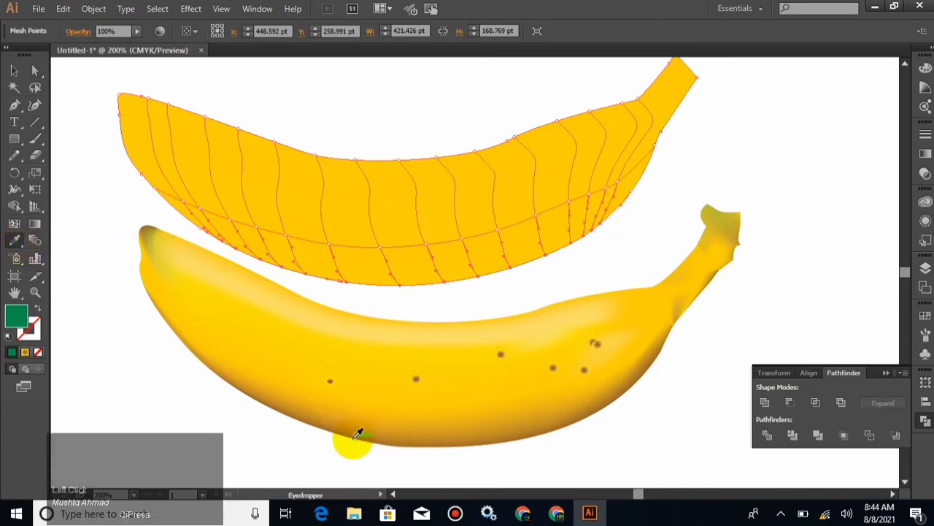
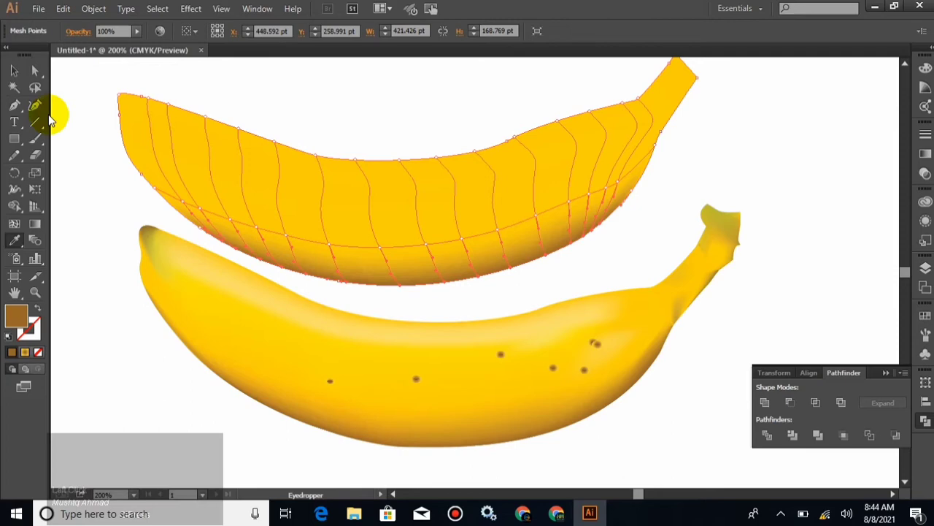
{"action": "left_click", "coordinate": [20, 73]}
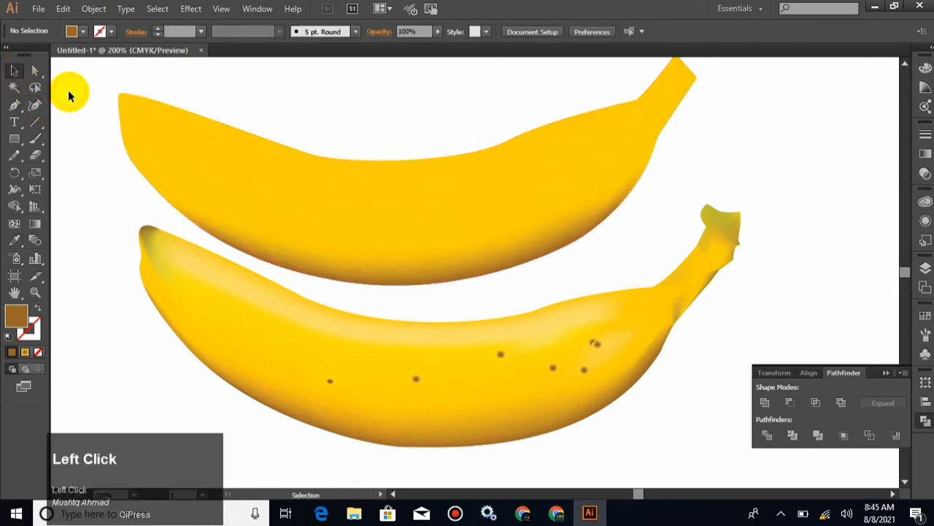
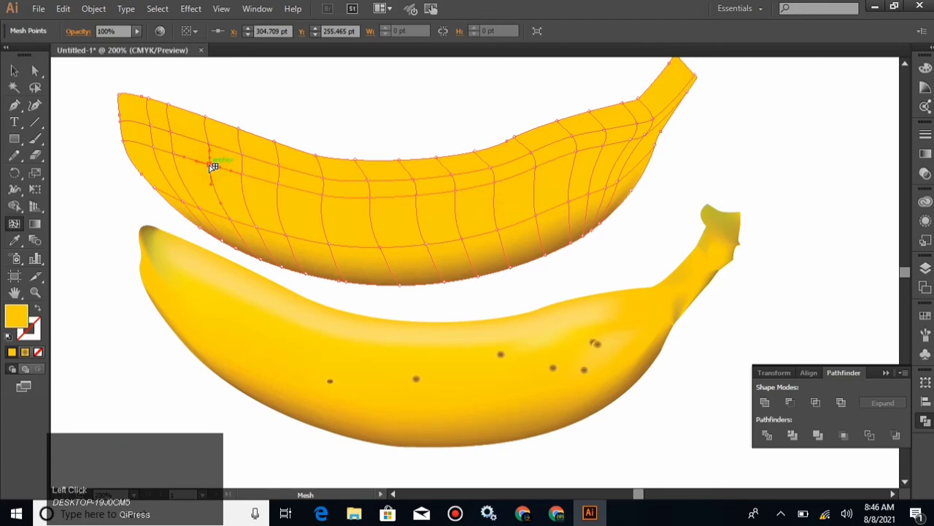
Deselect the mesh points after adding the lengthwise mesh lines
{"action": "key", "text": "ctrl+2"}
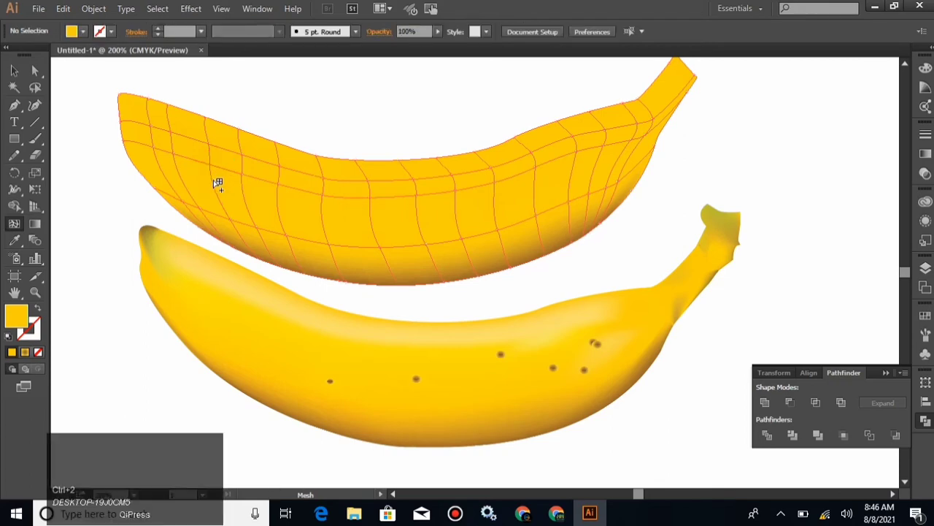
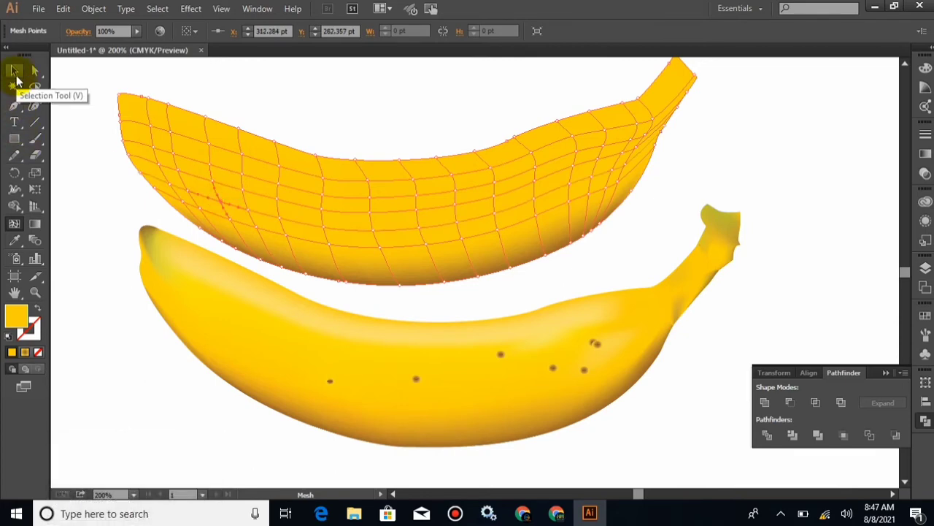
Select mesh points near the banana's top edge for highlight shading
{"action": "left_click", "coordinate": [19, 81]}
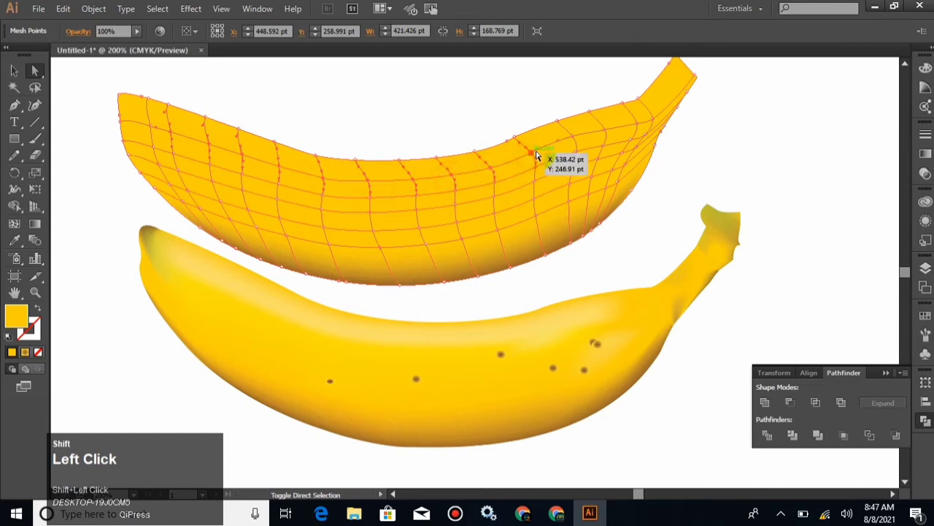
{"action": "left_click", "coordinate": [577, 140]}
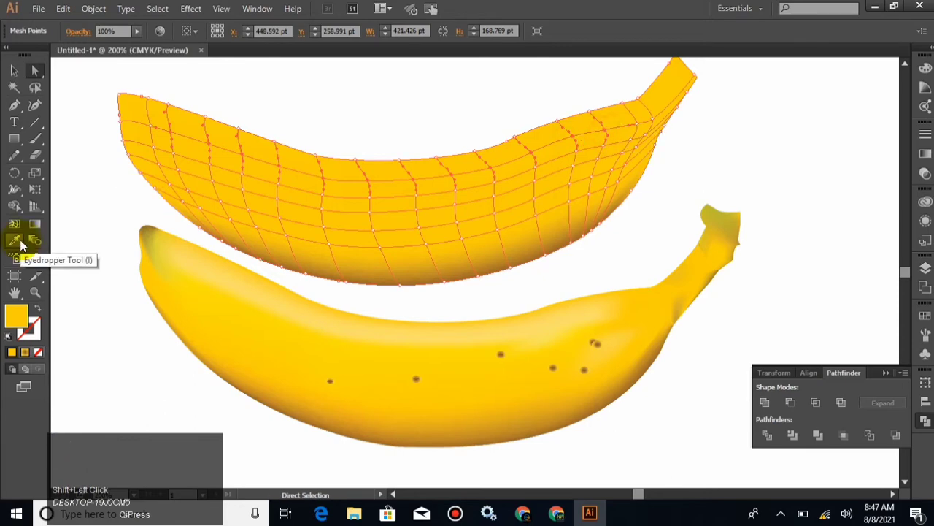
{"action": "left_click_drag", "start_coordinate": [26, 315], "coordinate": [380, 125]}
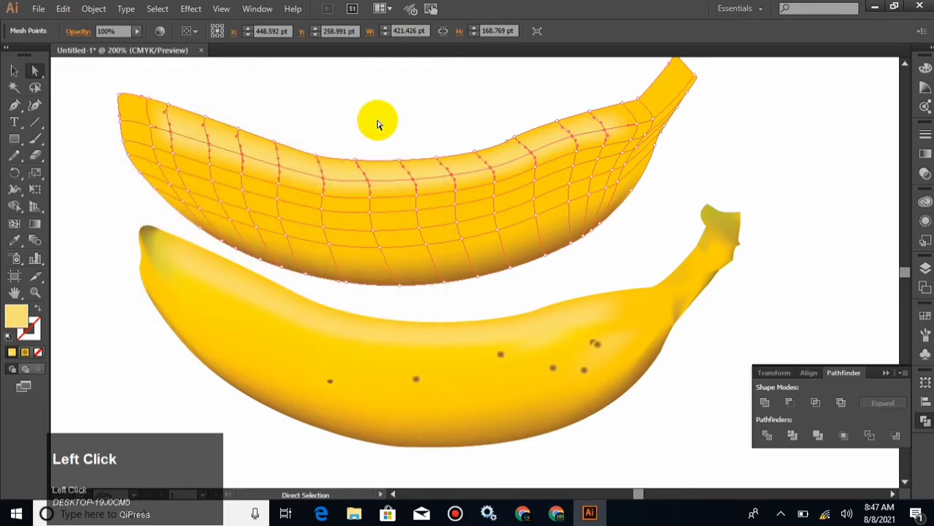
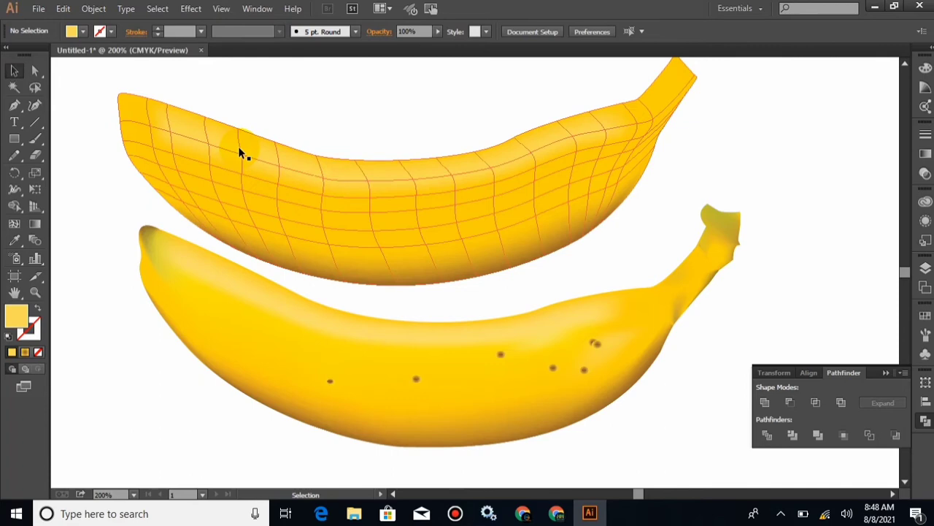
Select and move mesh points in the banana's middle to reshape its shading
{"action": "left_click", "coordinate": [247, 148]}
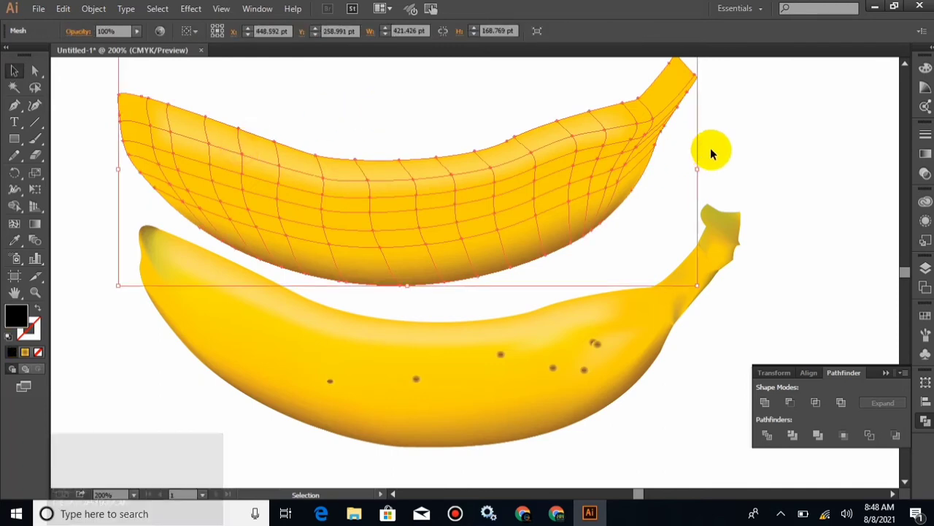
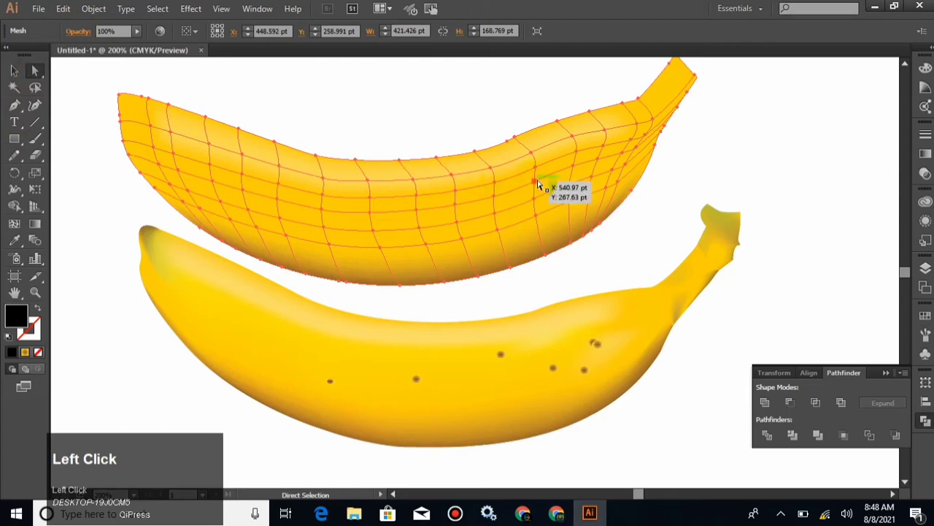
{"action": "left_click", "coordinate": [600, 181]}
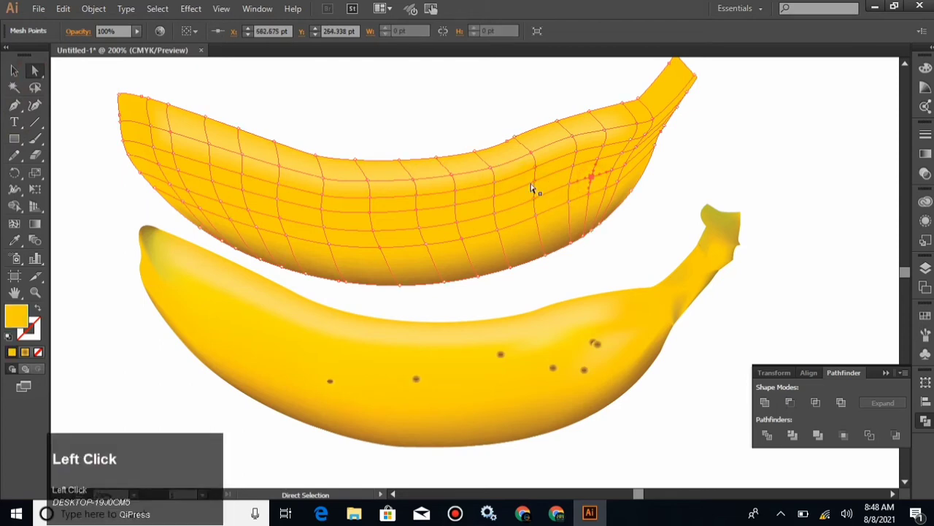
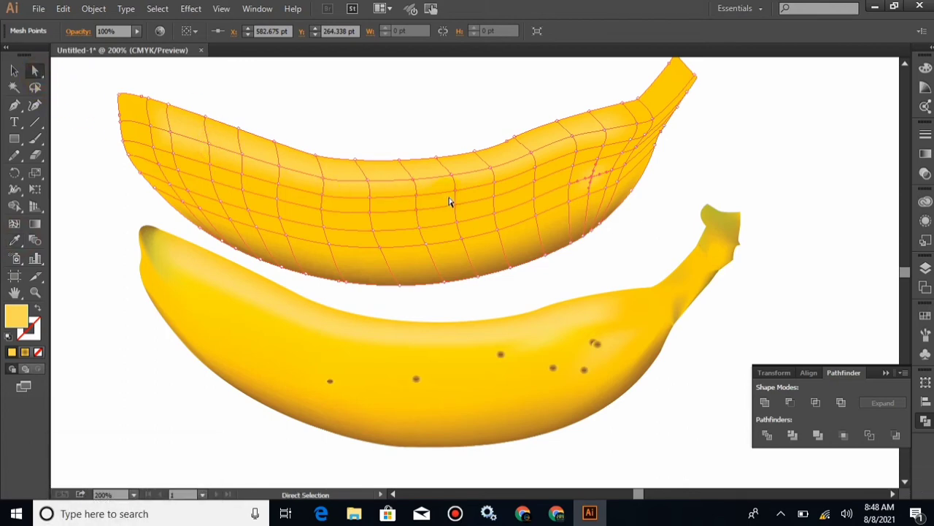
{"action": "left_click", "coordinate": [463, 206]}
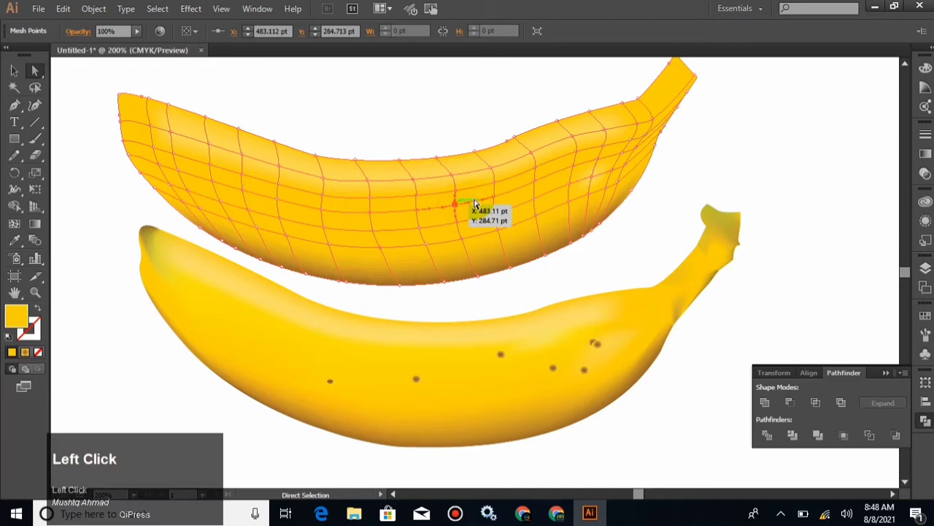
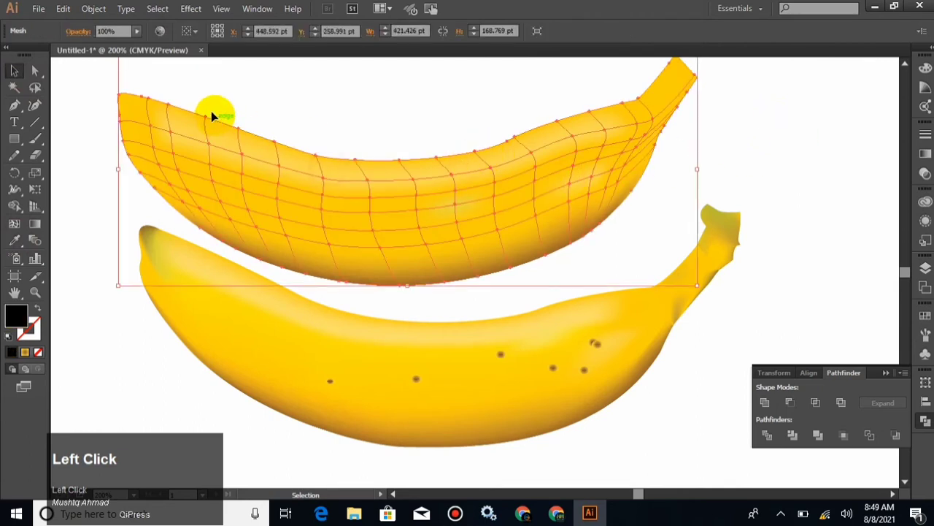
Colour the left-tip mesh points with the photo's darker tip tone, then select stem points
{"action": "left_click", "coordinate": [34, 77]}
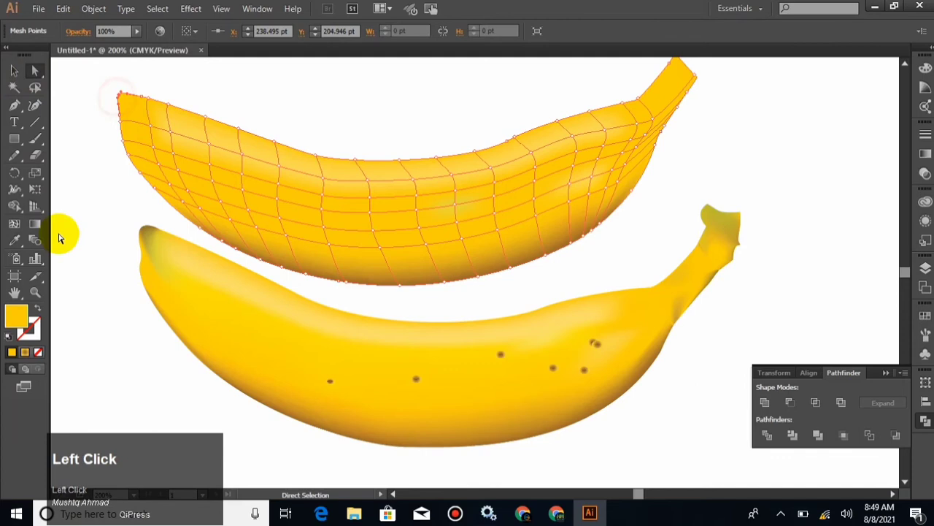
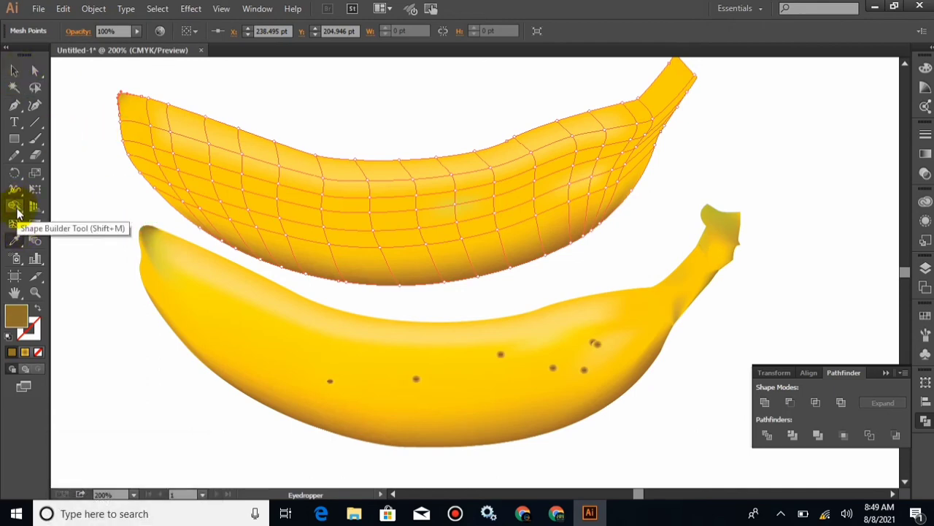
{"action": "left_click", "coordinate": [20, 230]}
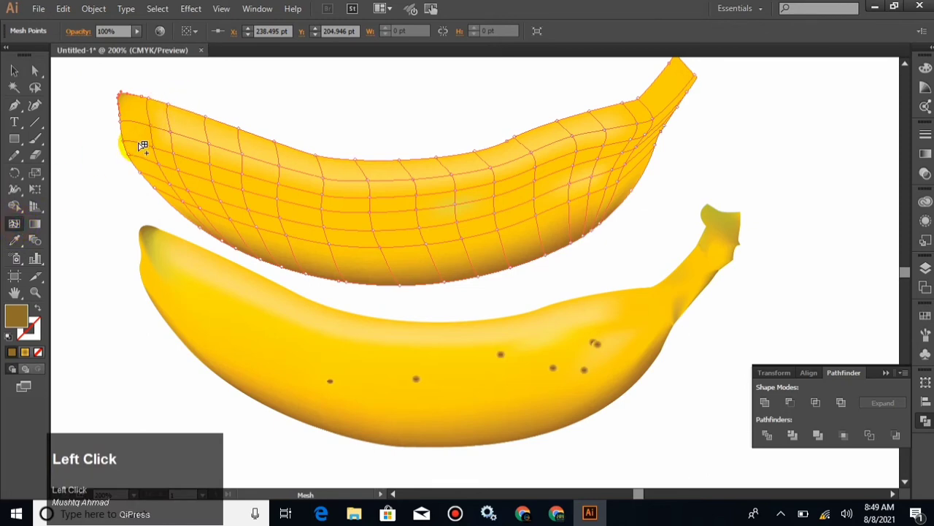
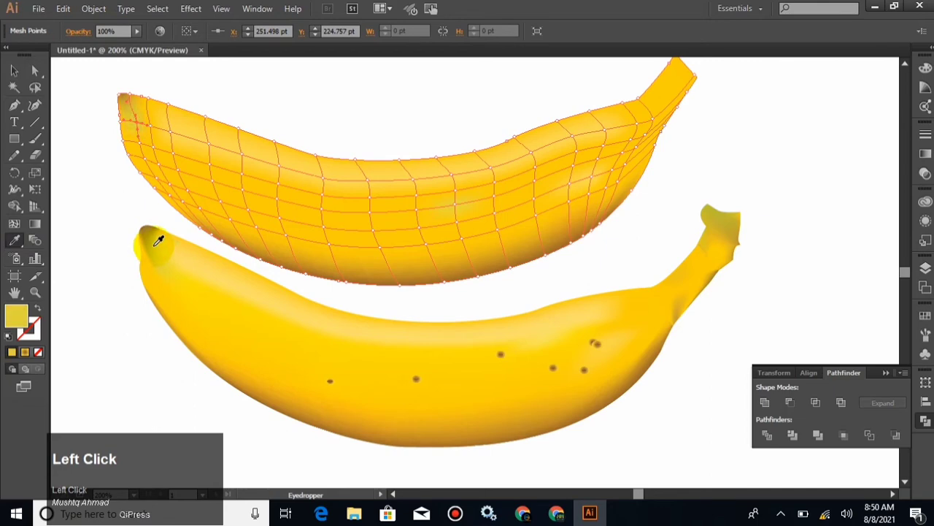
{"action": "left_click", "coordinate": [19, 71]}
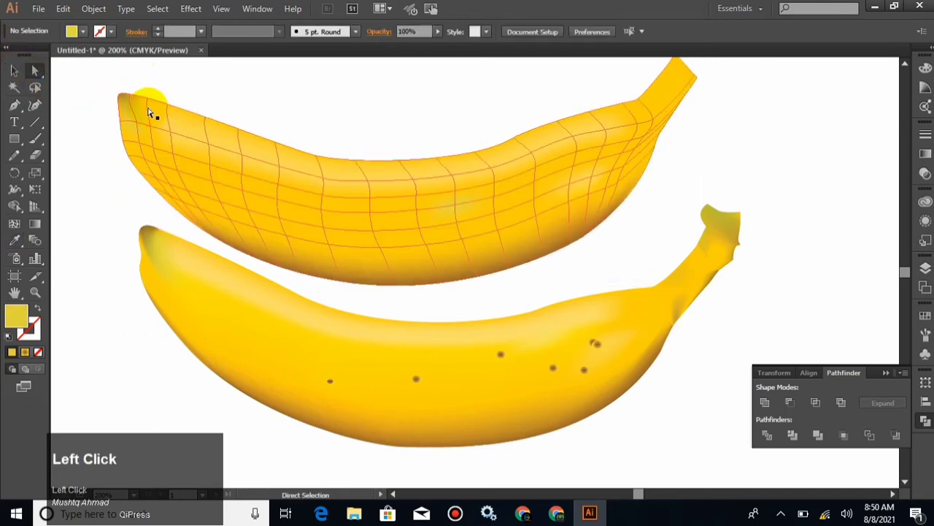
{"action": "double_click", "coordinate": [132, 100]}
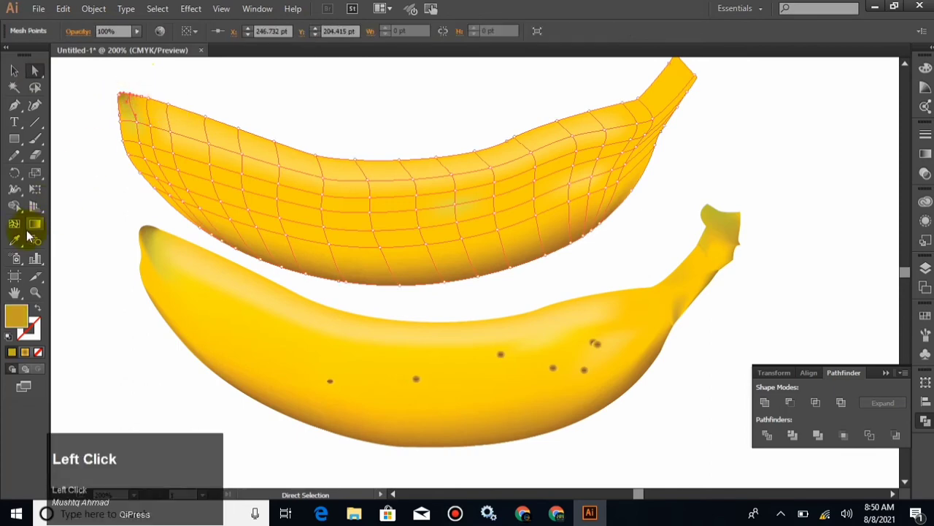
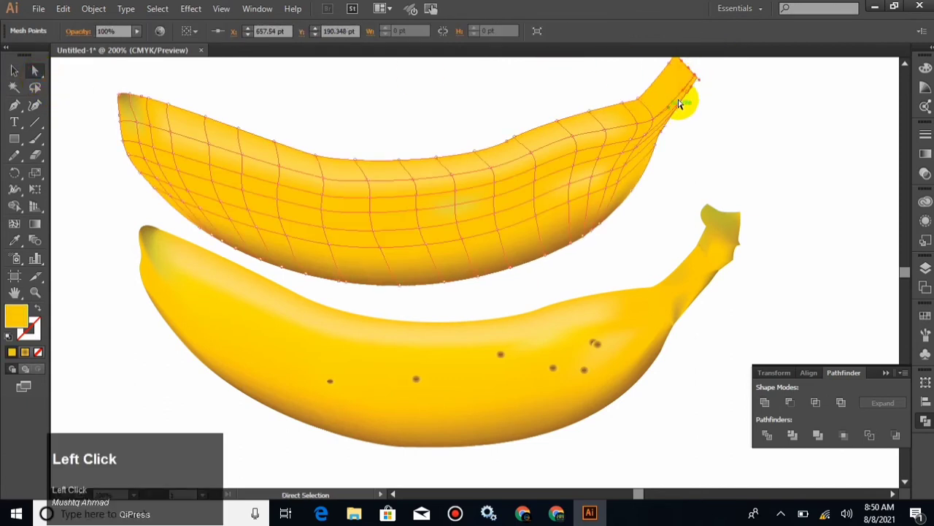
{"action": "double_click", "coordinate": [691, 96]}
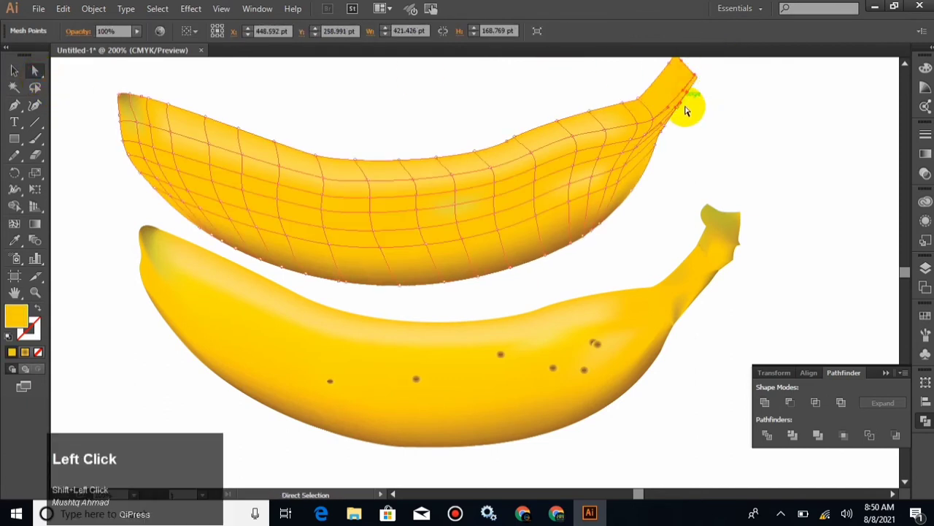
Sample the photo's darker stem tones onto mesh points near the stem
{"action": "left_click", "coordinate": [682, 111]}
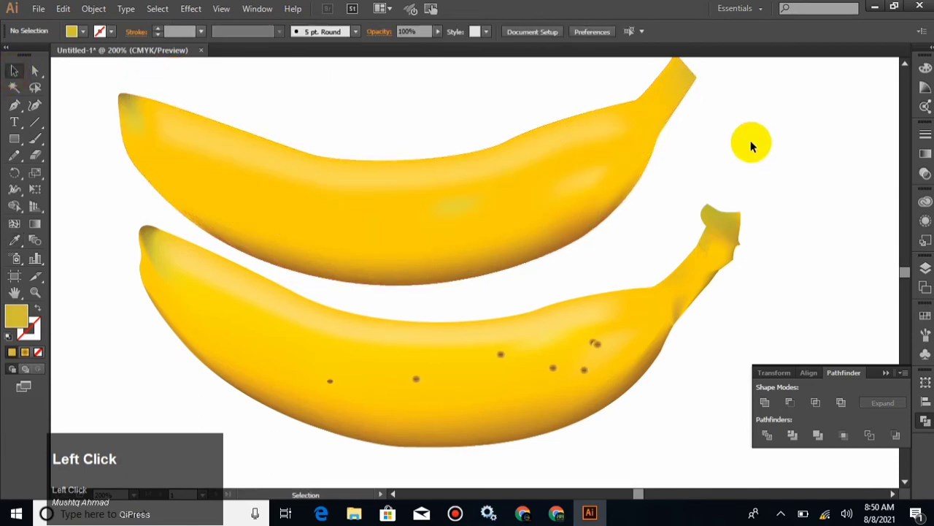
{"action": "left_click", "coordinate": [736, 171]}
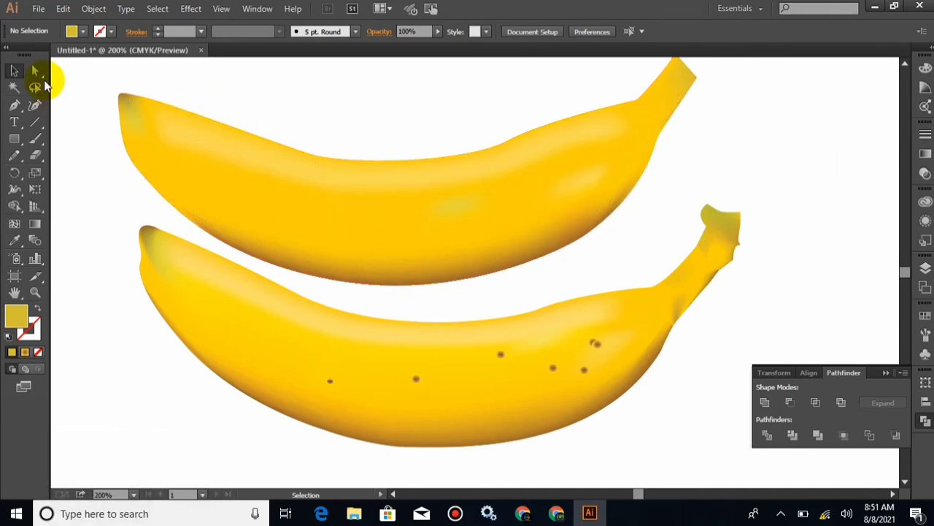
{"action": "left_click", "coordinate": [39, 76]}
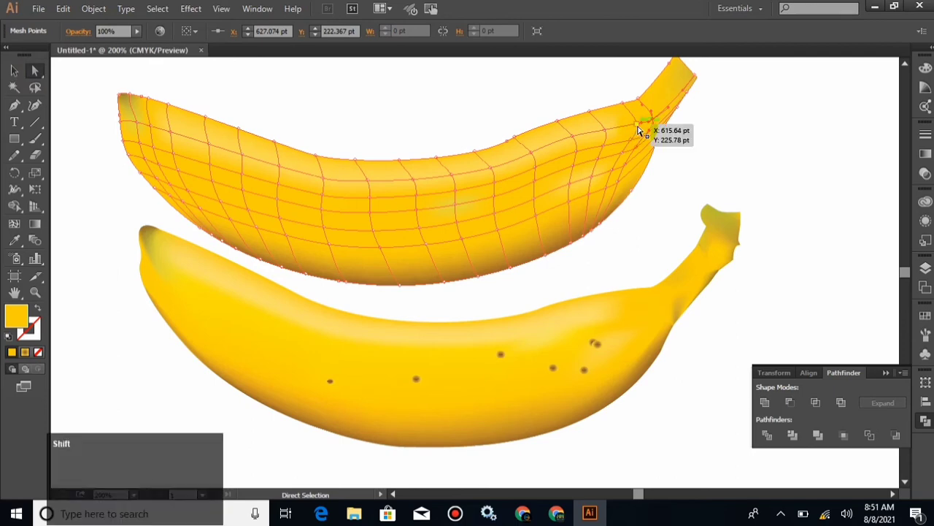
{"action": "left_click", "coordinate": [644, 129]}
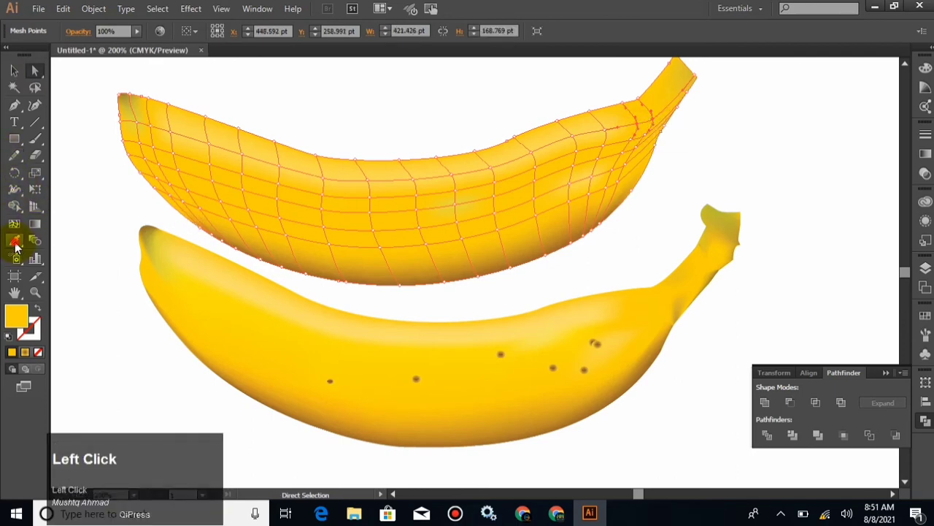
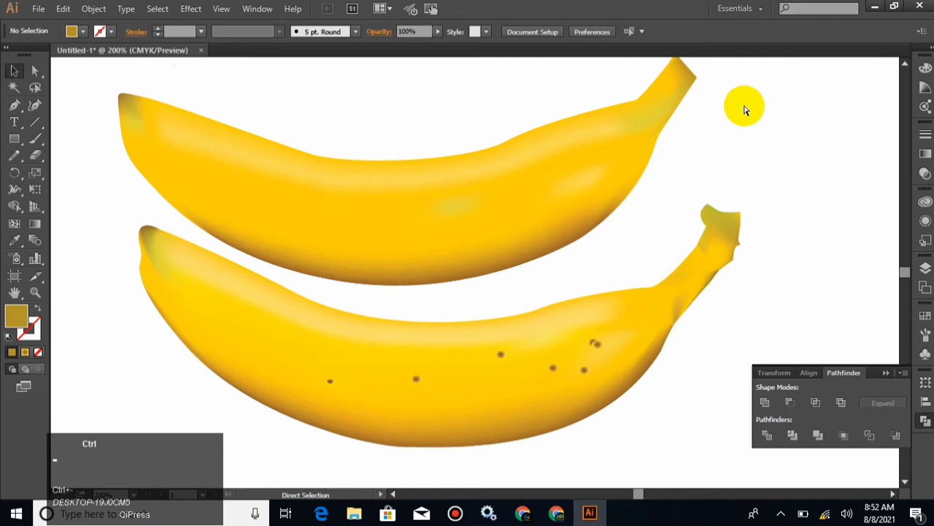
Recolour lower-left underside mesh points with a brown sampled from the photo
{"action": "left_click", "coordinate": [752, 129]}
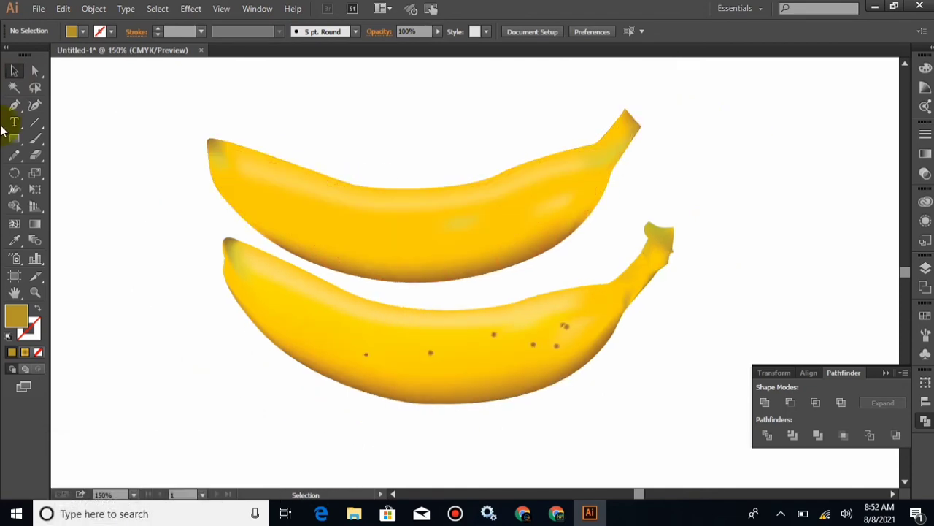
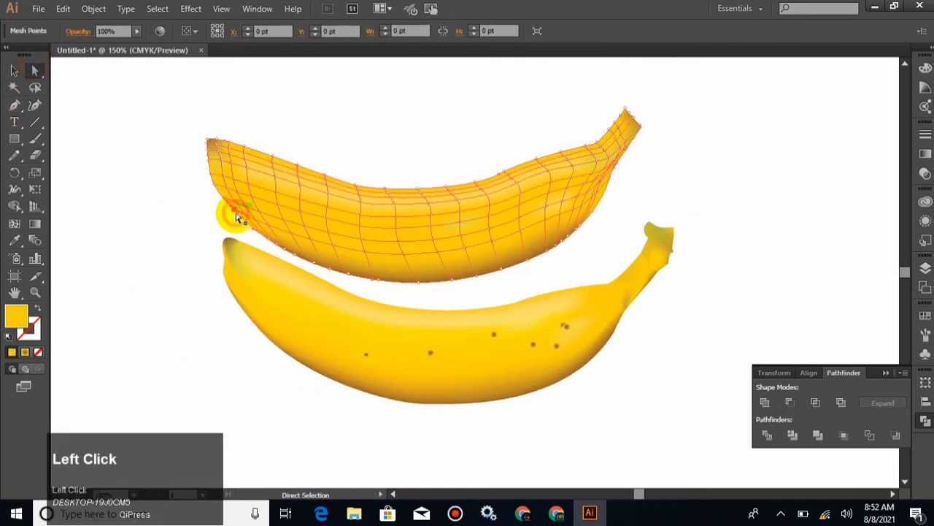
{"action": "left_click", "coordinate": [226, 203]}
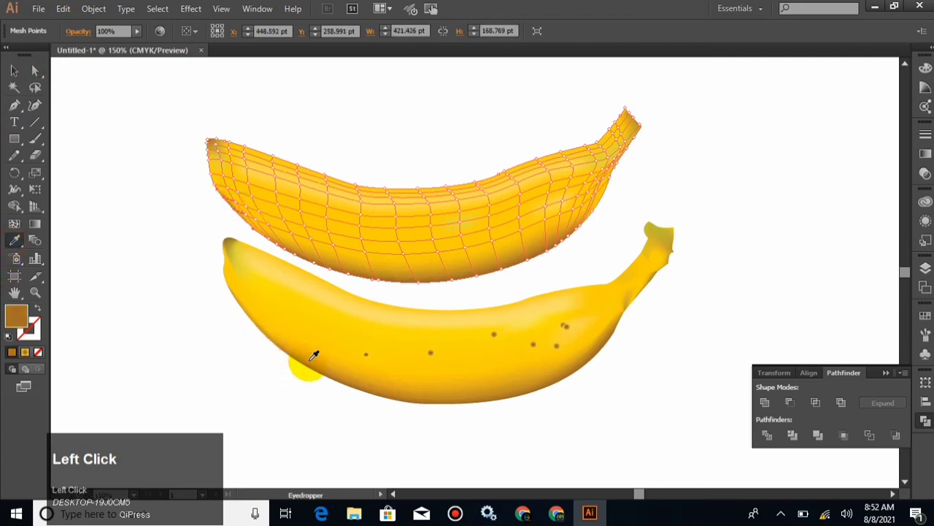
{"action": "left_click", "coordinate": [37, 76]}
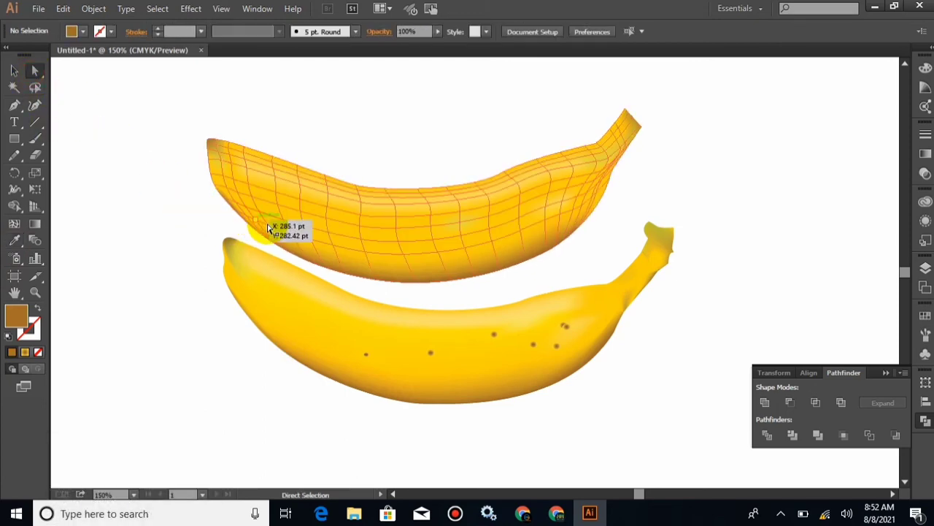
{"action": "left_click", "coordinate": [251, 219]}
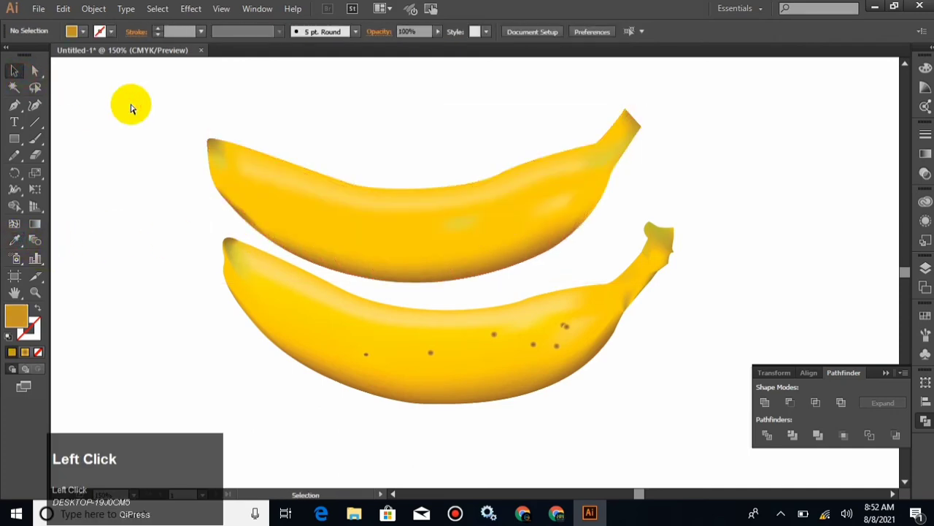
{"action": "key", "text": "ctrl+z"}
{"action": "left_click", "coordinate": [185, 170]}
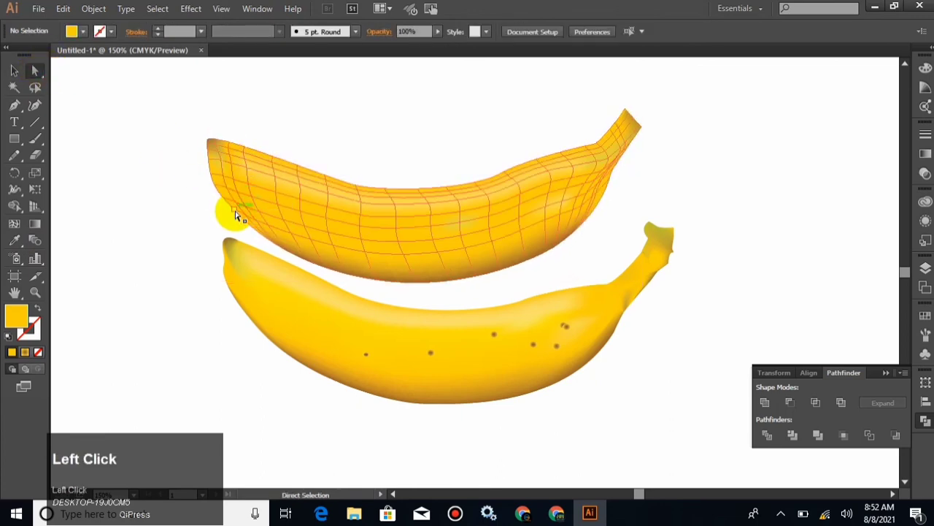
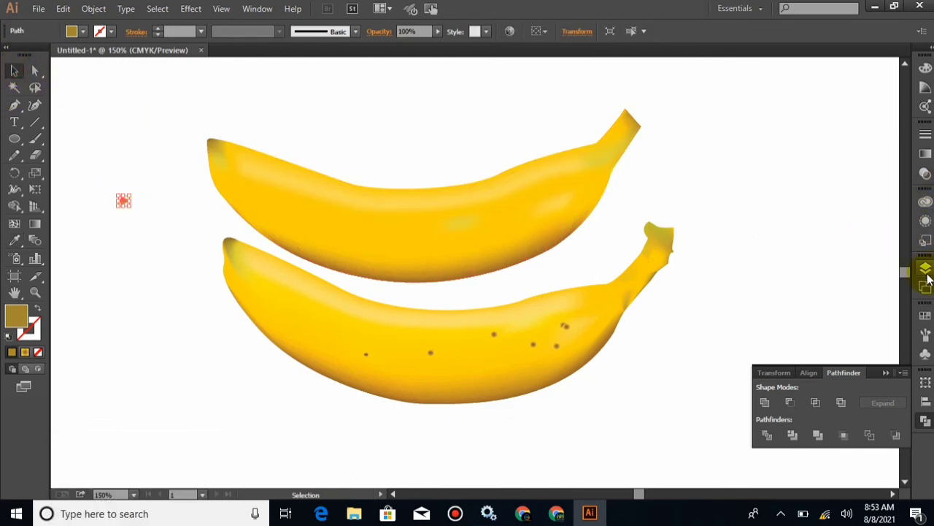
Fill the small spot with a brown radial gradient and drop a copy onto the upper banana
{"action": "left_click", "coordinate": [928, 165]}
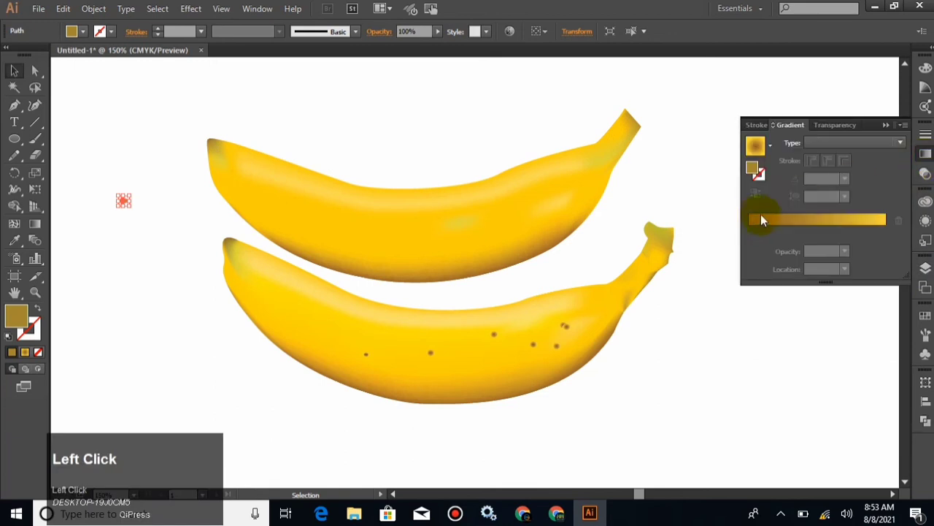
{"action": "left_click_drag", "start_coordinate": [783, 226], "coordinate": [646, 212]}
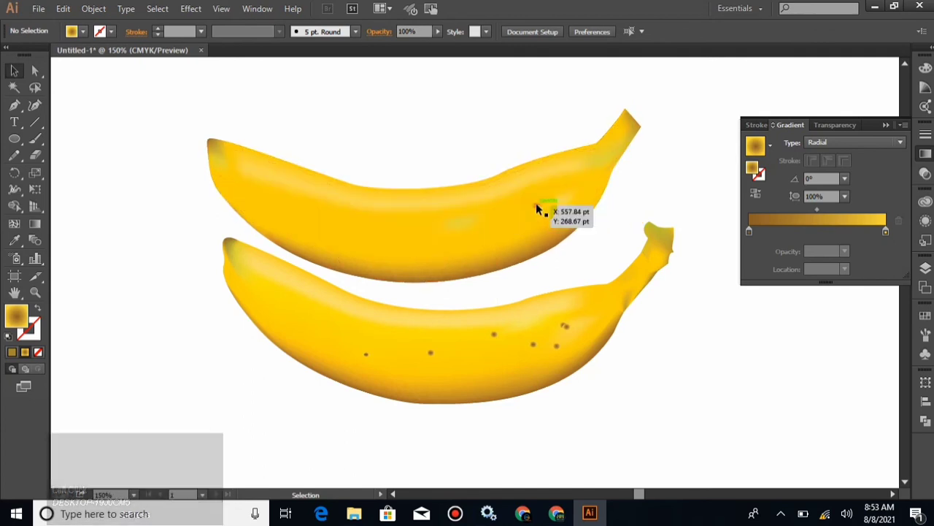
{"action": "left_click_drag", "start_coordinate": [545, 205], "coordinate": [464, 253]}
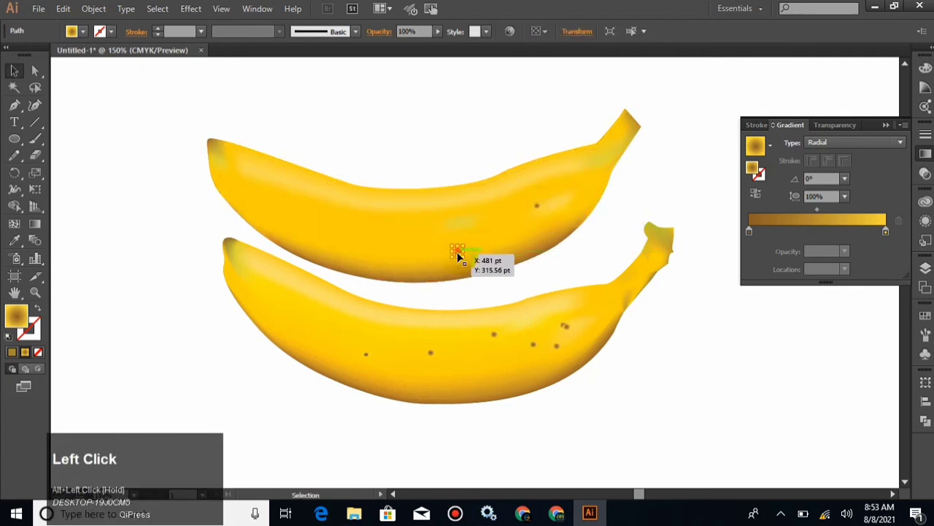
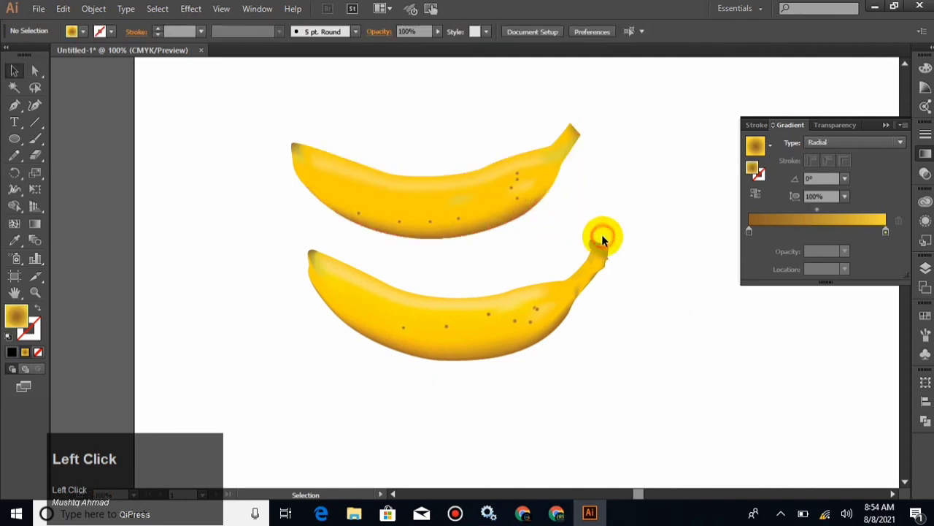
{"action": "key", "text": "ctrl+="}
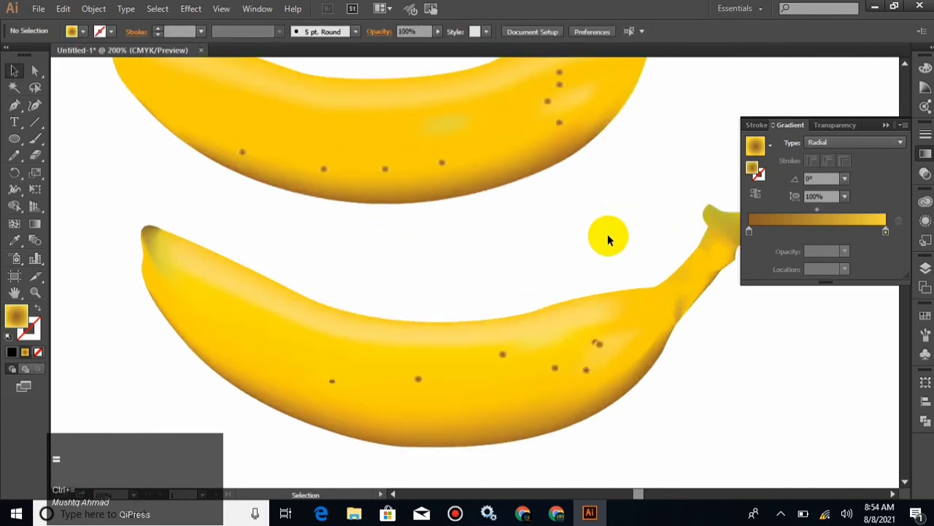
{"action": "left_click_drag", "start_coordinate": [895, 132], "coordinate": [790, 232]}
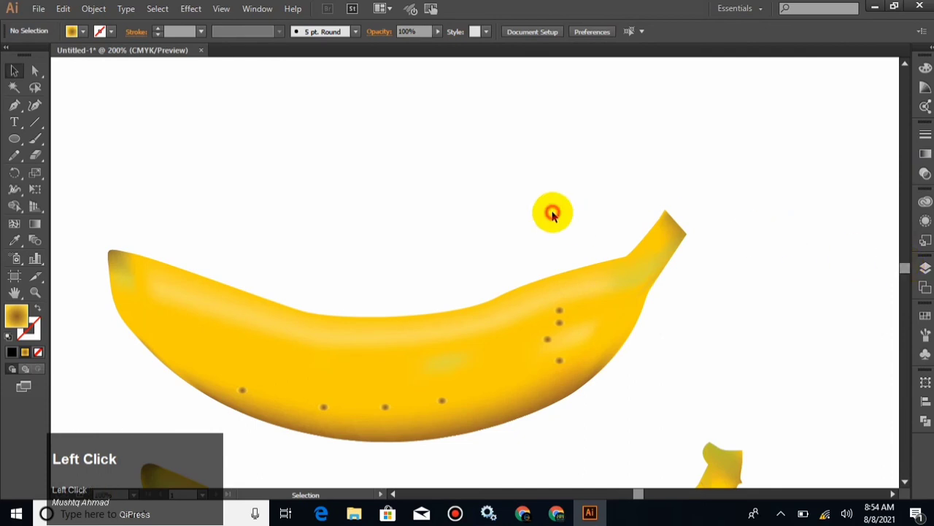